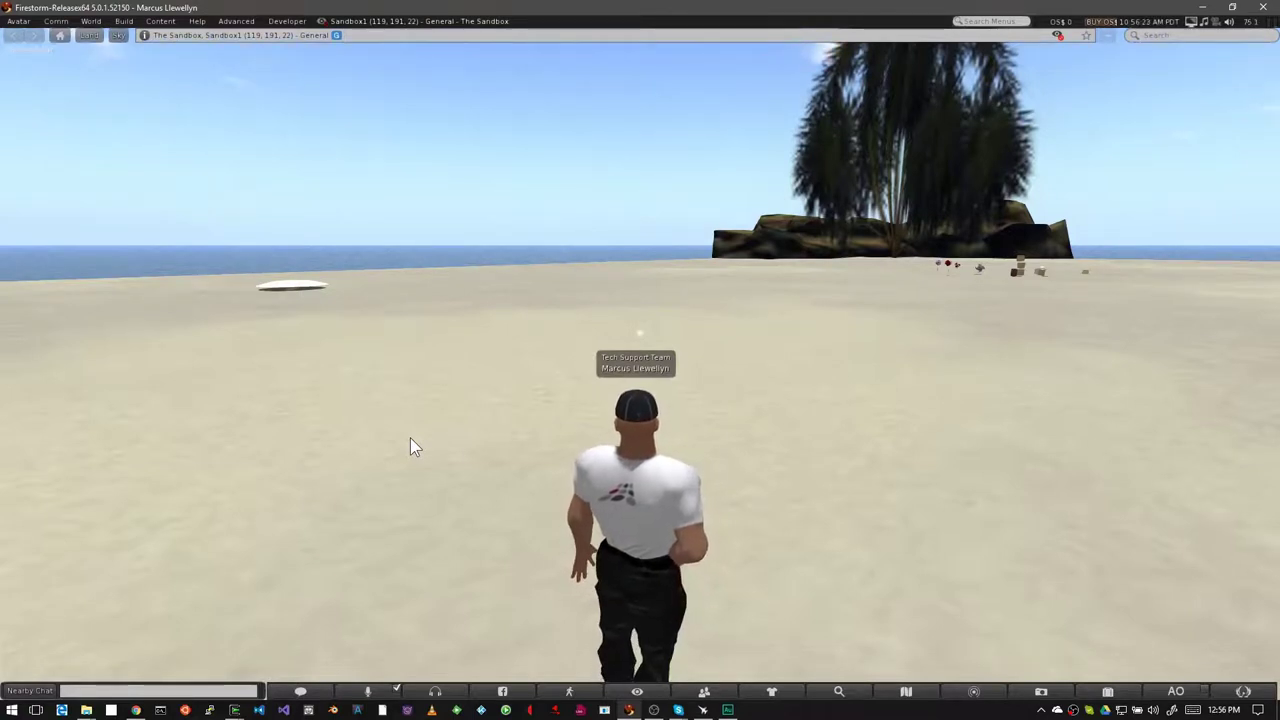
Bring up the Build floater with Ctrl+B, ready to rez a prim
key("ctrl+b")
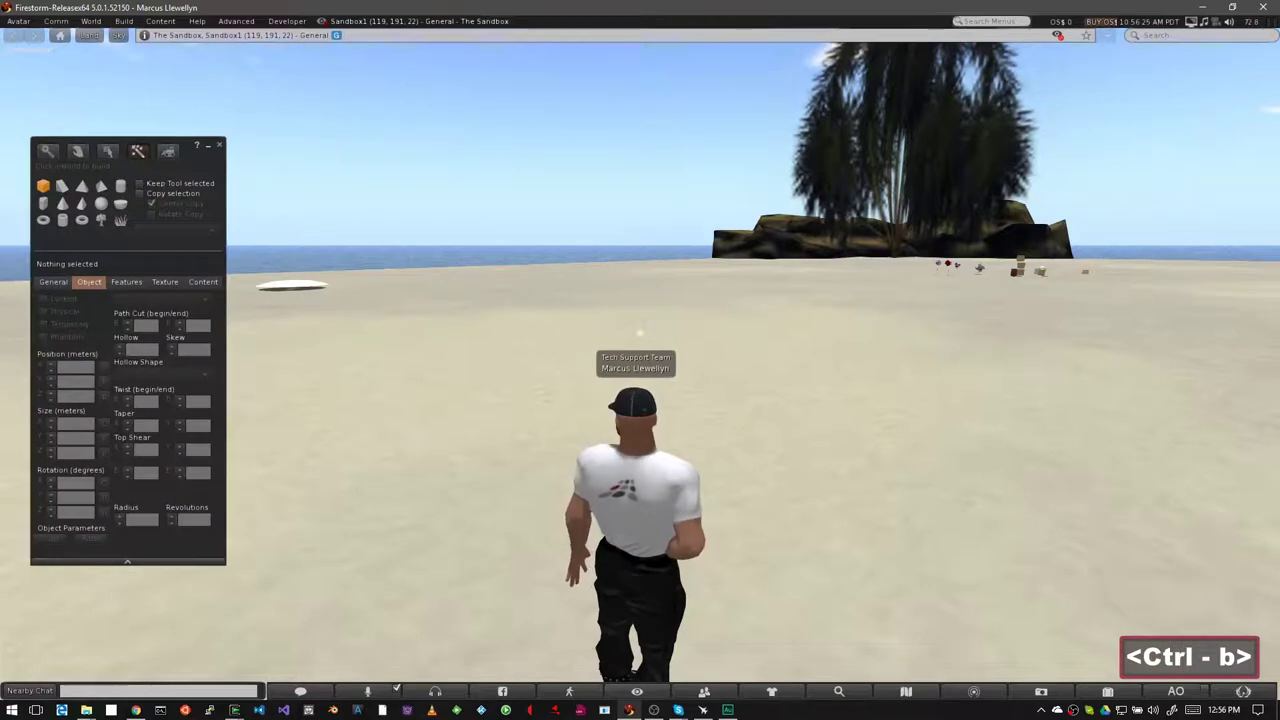
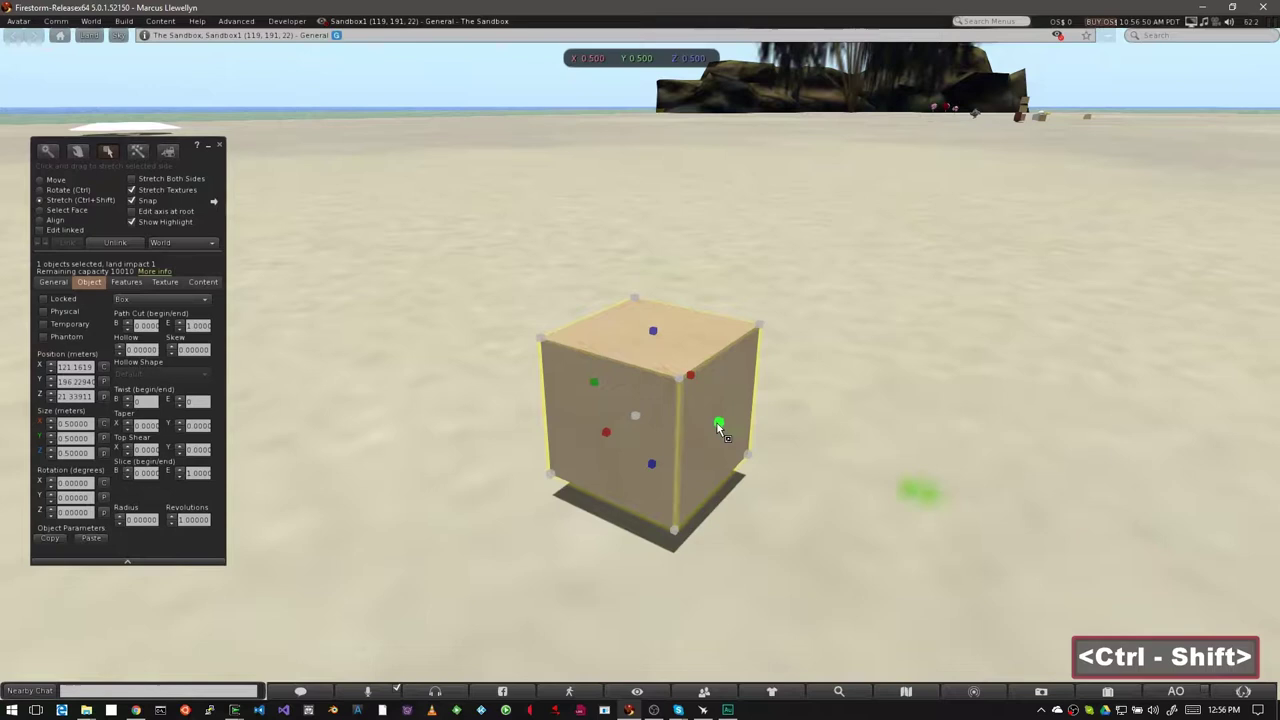
Scale the cube down to about 0.48 × 0.46 × 0.48 m with the stretch handles
left_click(722, 430)
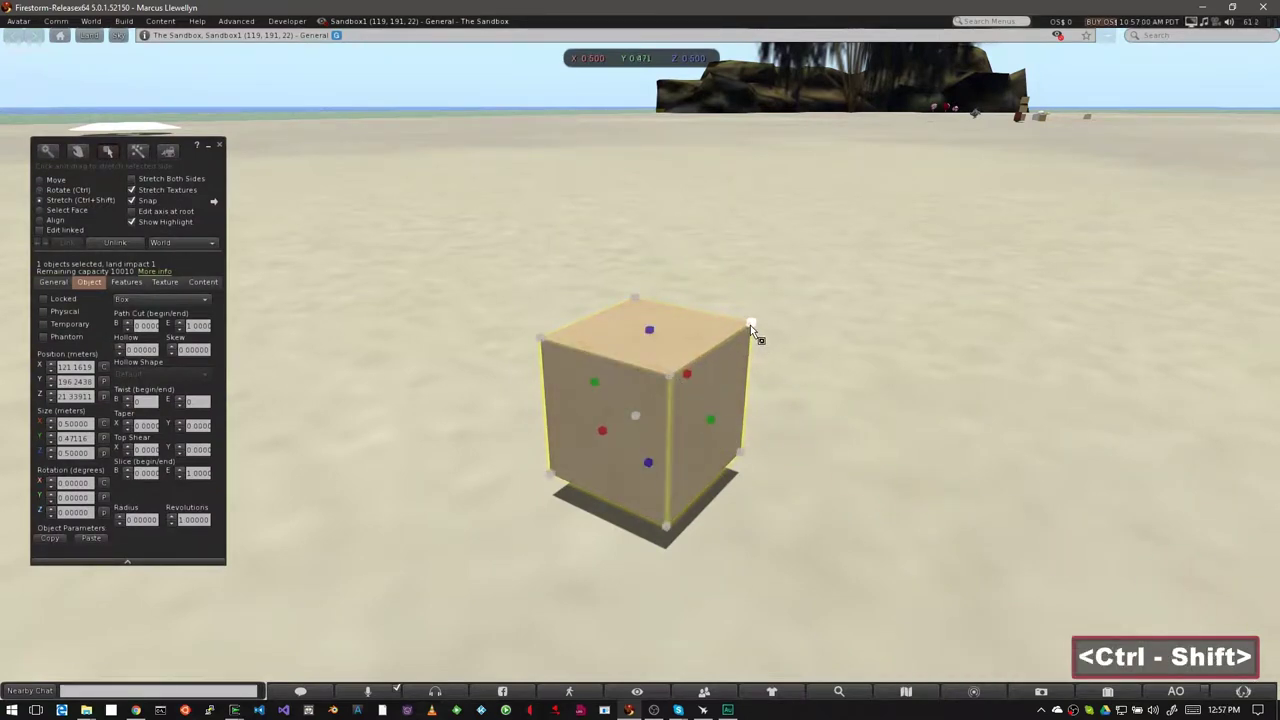
left_click(756, 331)
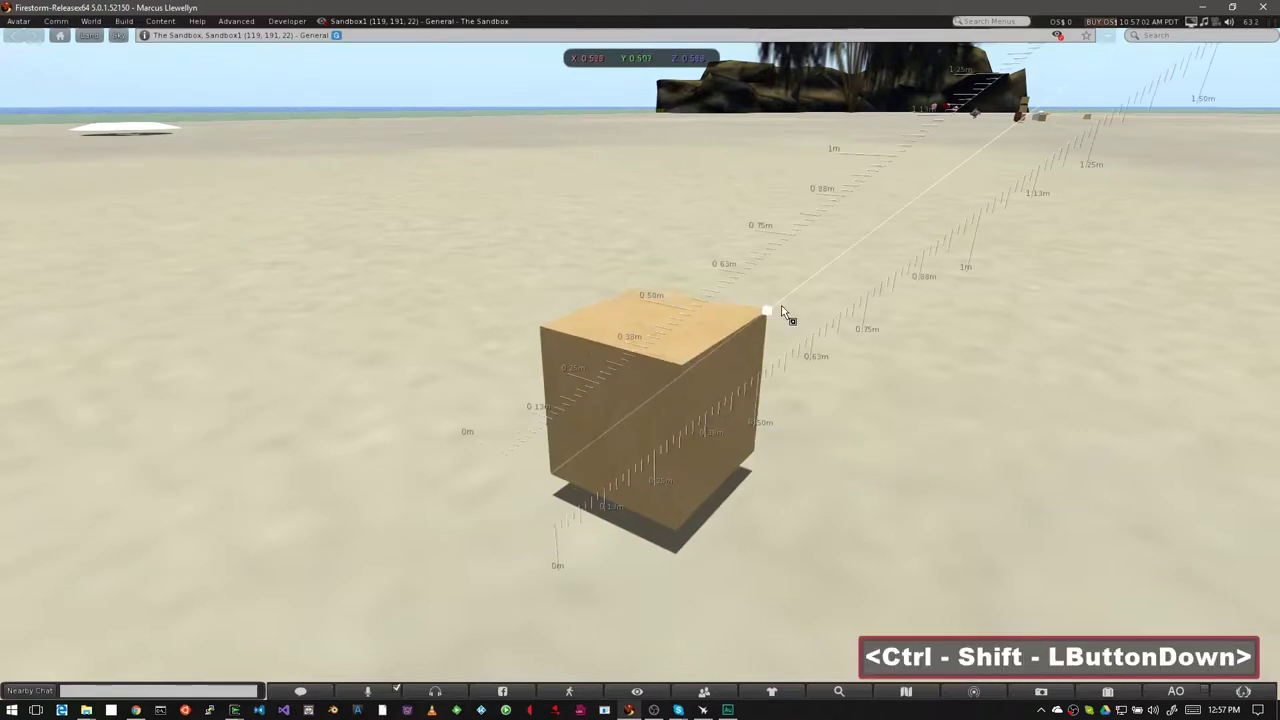
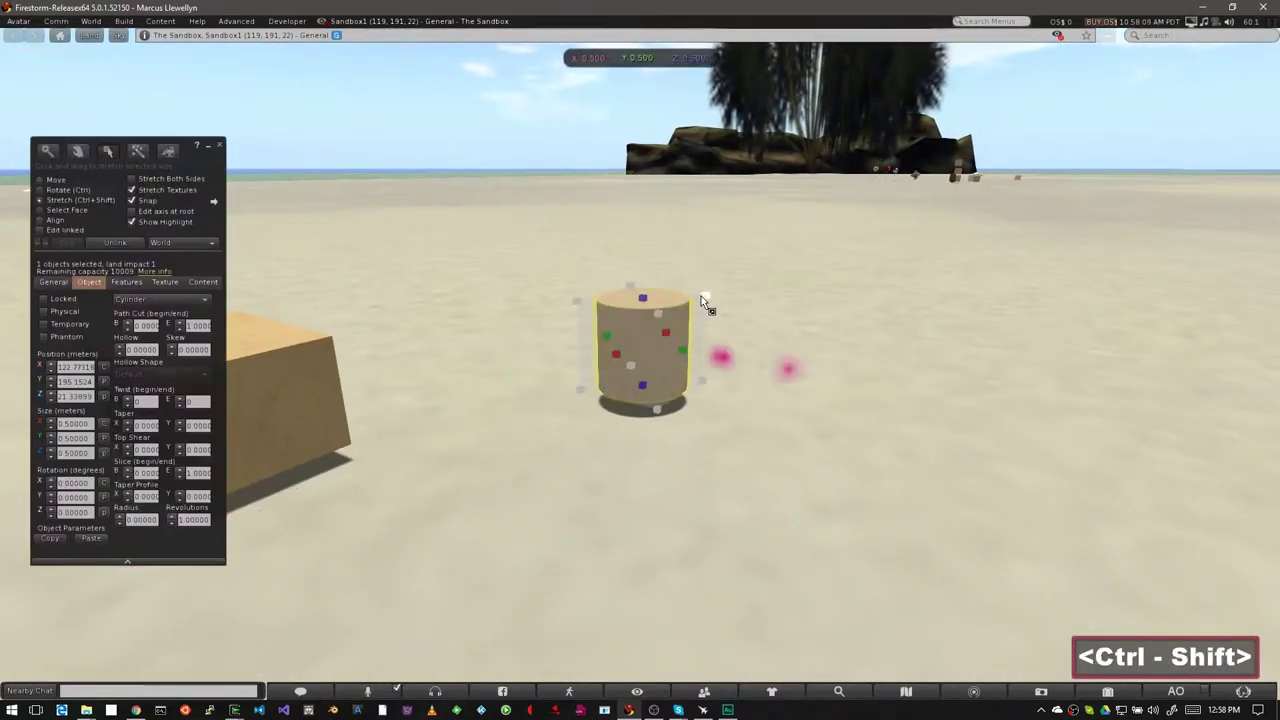
Stretch the cylinder to roughly 1.08 by 2.70 metres
left_click(734, 291)
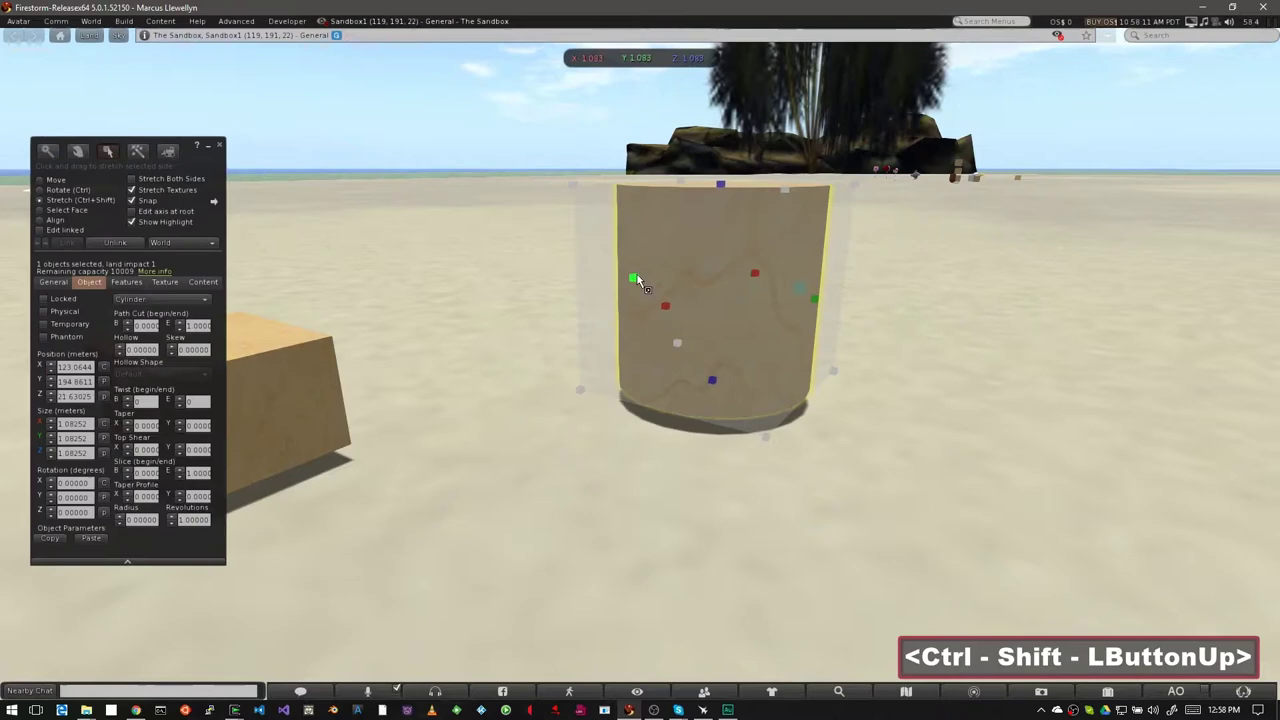
left_click(596, 277)
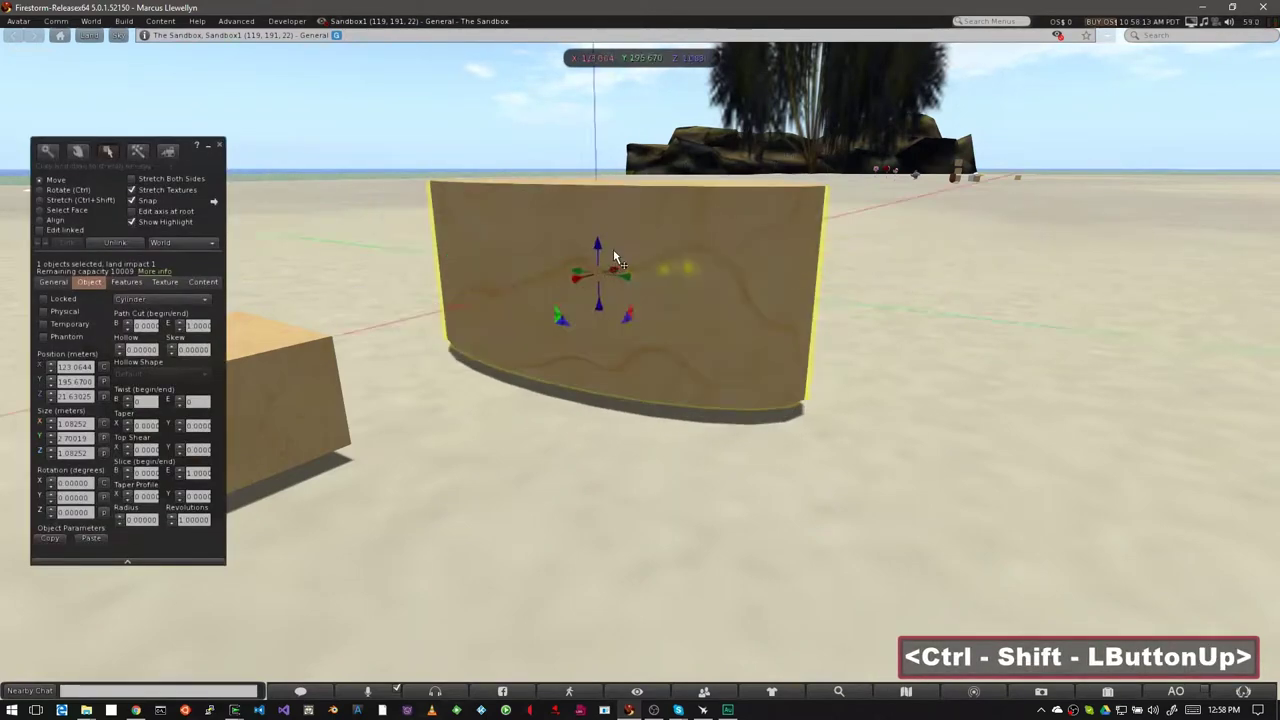
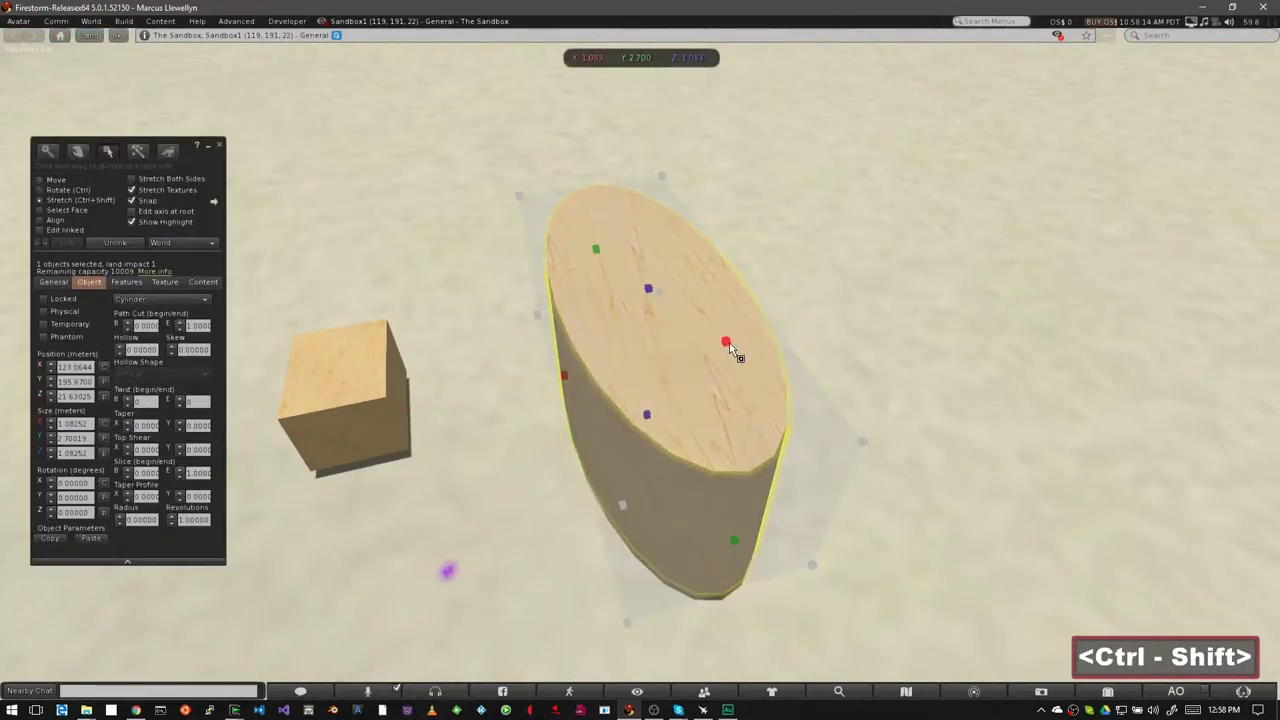
Rez a sphere on the sand and stretch it into an elongated egg shape
left_click(714, 348)
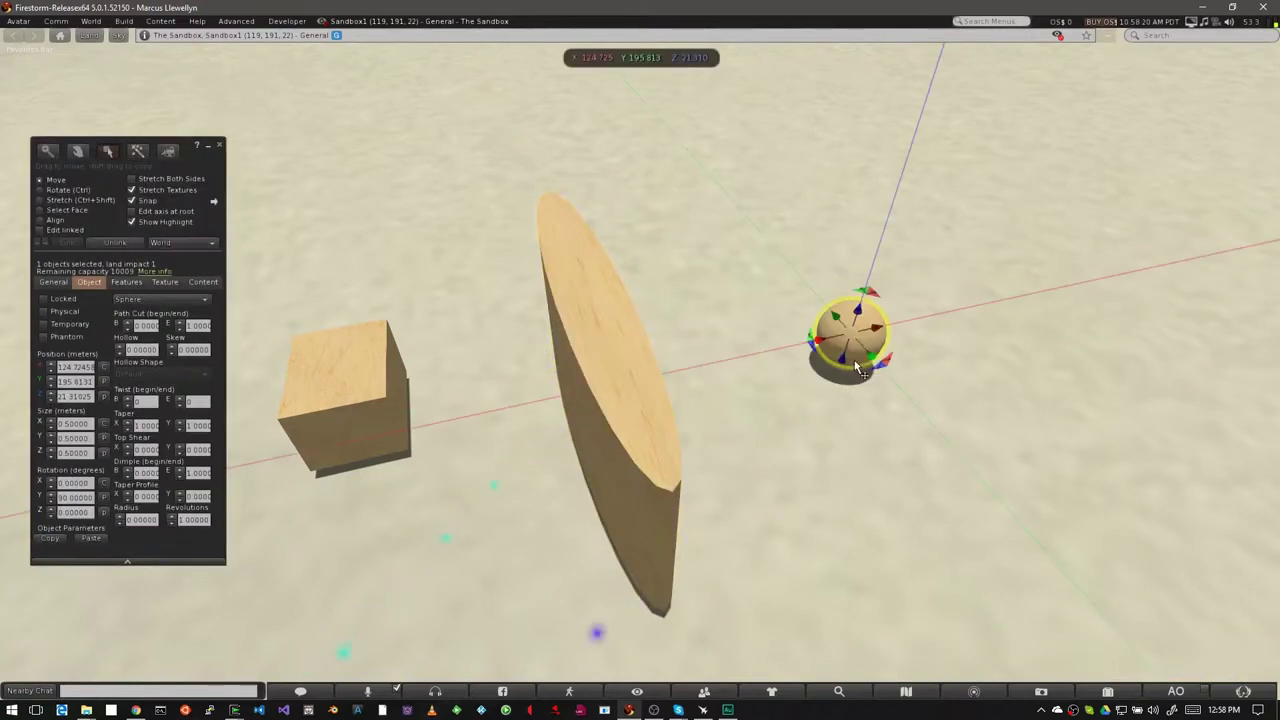
left_click(777, 252)
left_click(879, 374)
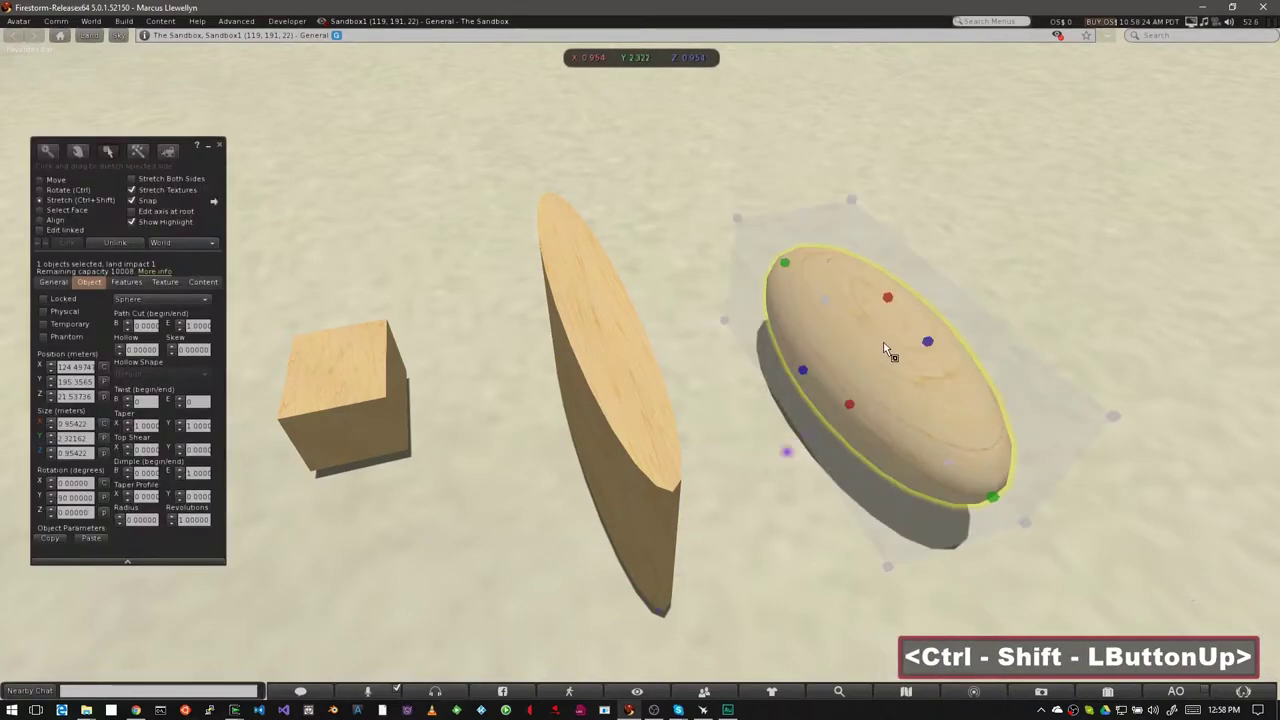